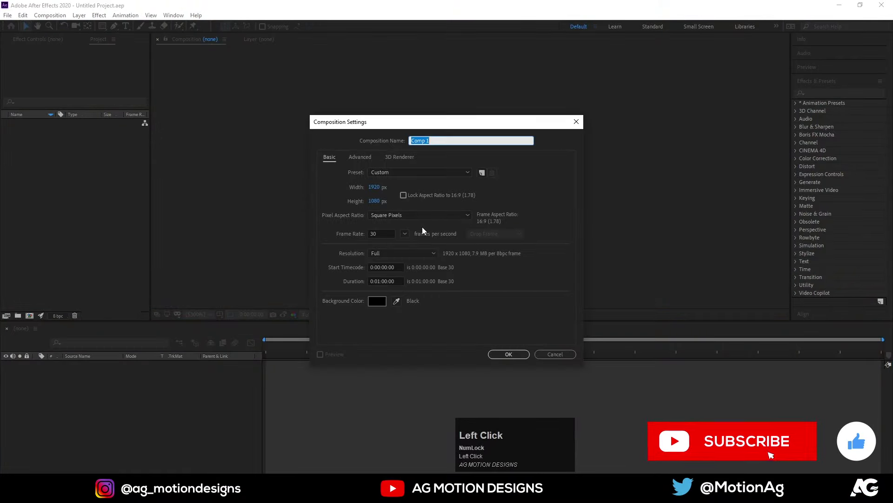
Name the new 1920×1080, 30 fps, one-minute composition 'Main Animation' and confirm it
text(ain)
key(space)
text(imation)
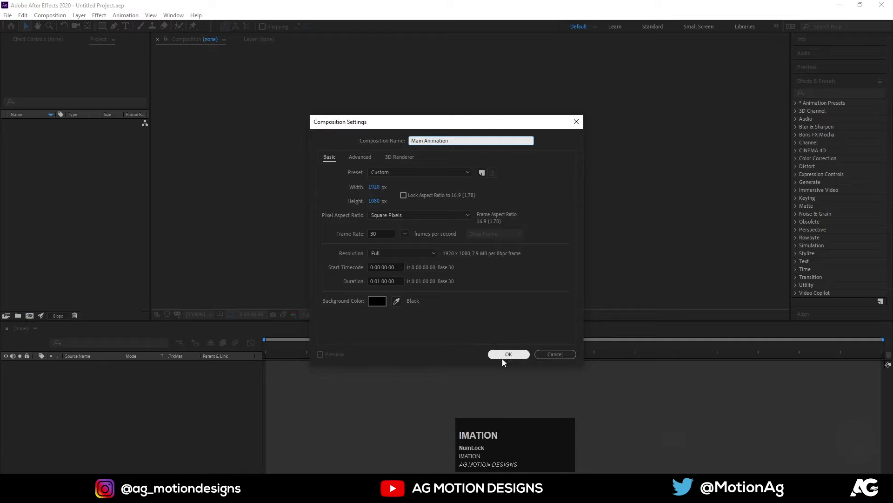
click(508, 362)
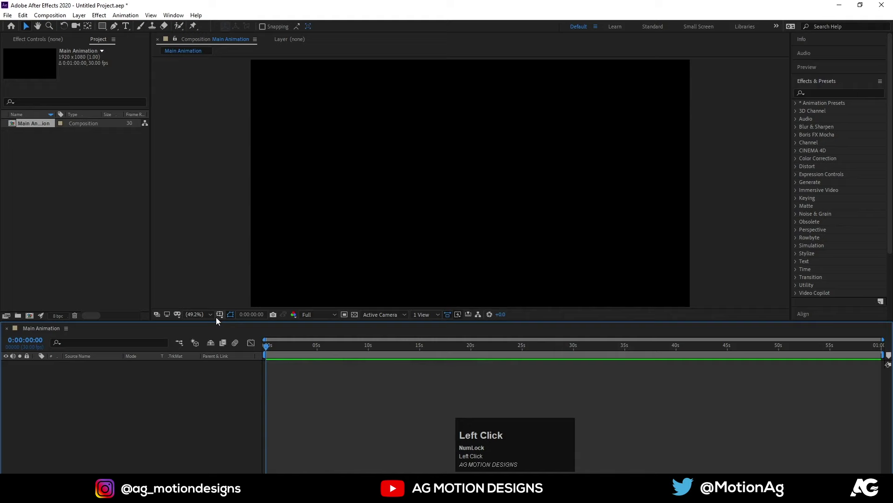
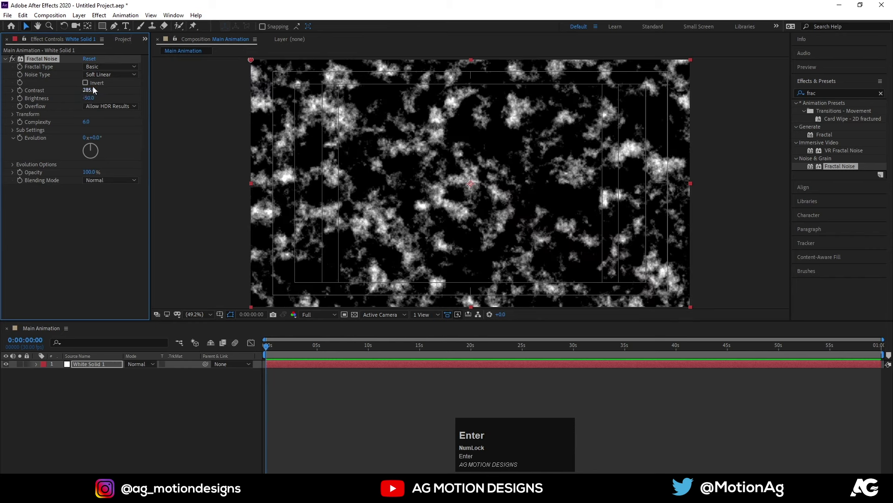
Set Fractal Noise Complexity to 1 and adjust the noise transform scale
click(99, 80)
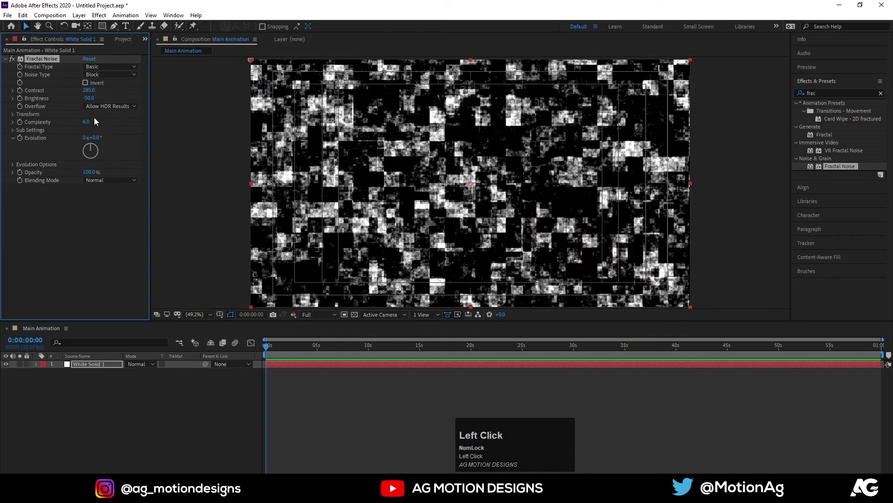
key(Return)
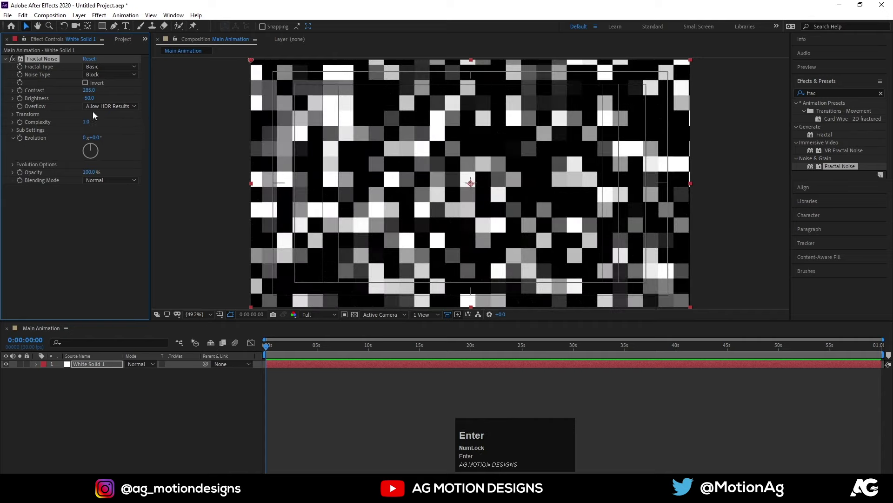
drag(97, 72, 13, 114)
click(14, 115)
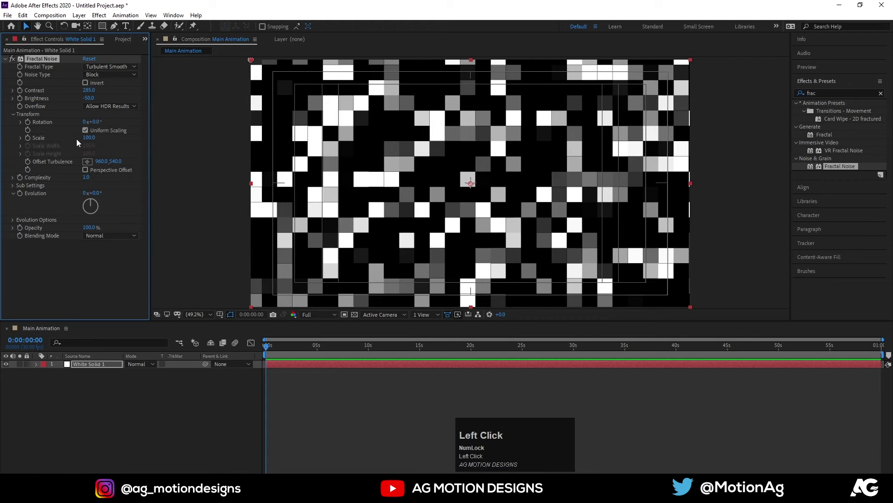
key(Return)
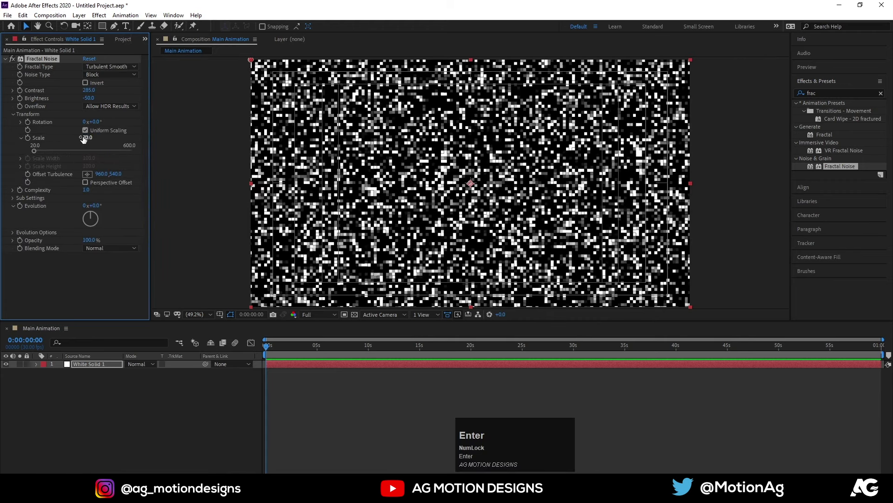
Shrink the blocks to Scale 10 and darken with Contrast 285, Brightness -230 for sparse stars
drag(89, 104, 89, 141)
key(Return)
drag(90, 102, 81, 408)
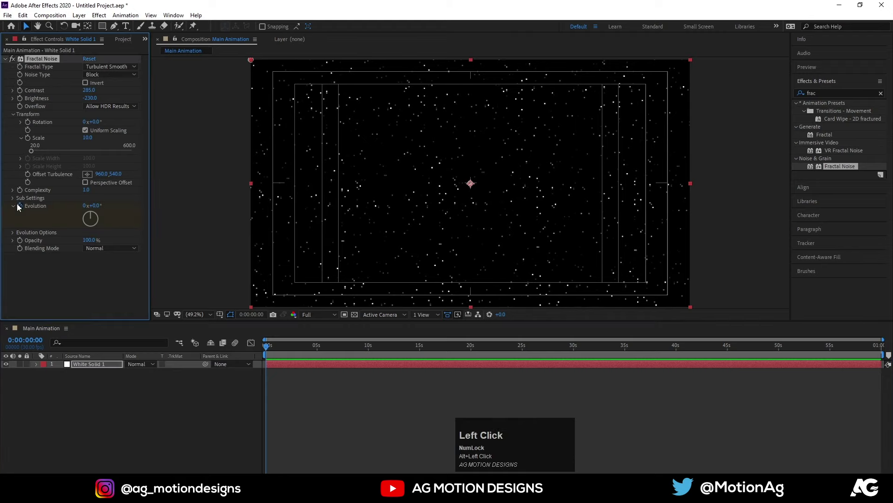
Drive Evolution with the expression time*100 and preview the evolving stars
click(22, 209)
text(time)
key(Return)
key(shift+8)
key(1)
click(369, 420)
key(space)
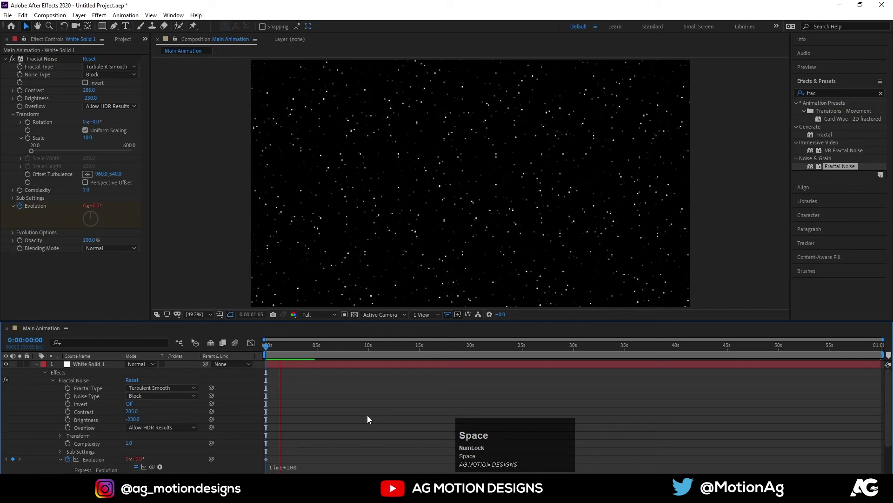
click(285, 352)
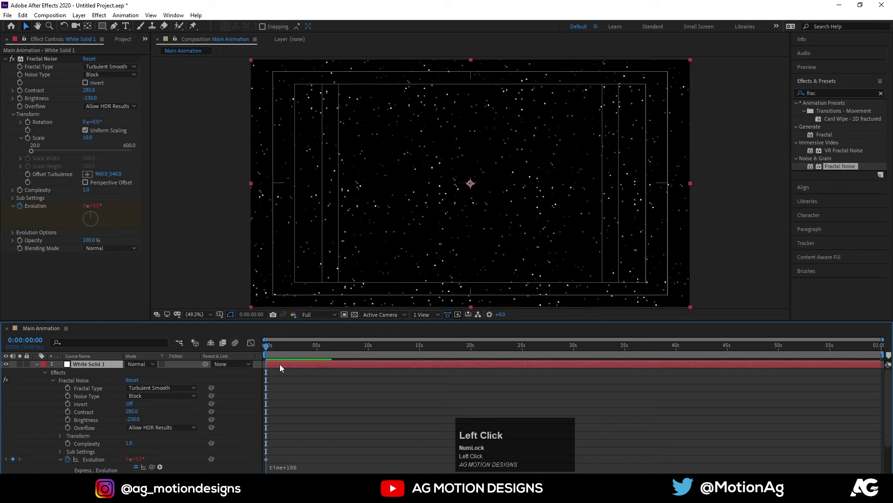
Keyframe Offset Turbulence from 0 s to a new position at 10 s so the stars drift, then preview
key(u)
click(371, 349)
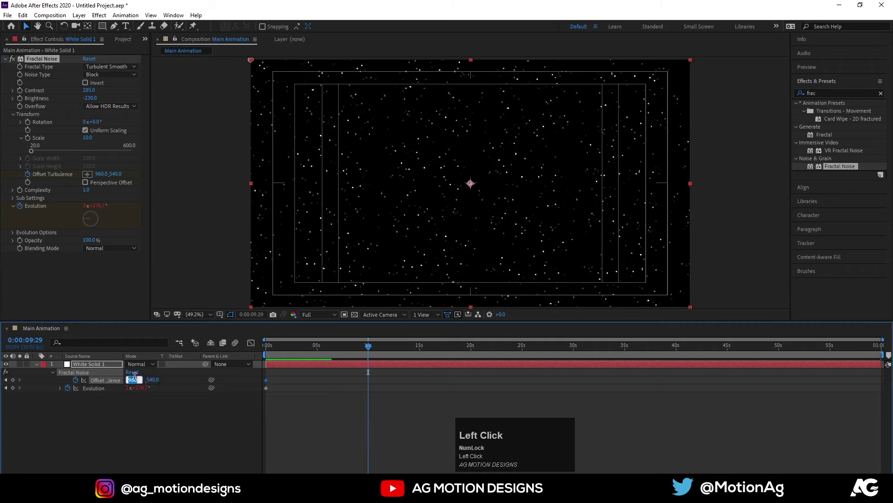
key(Return)
click(296, 353)
key(space)
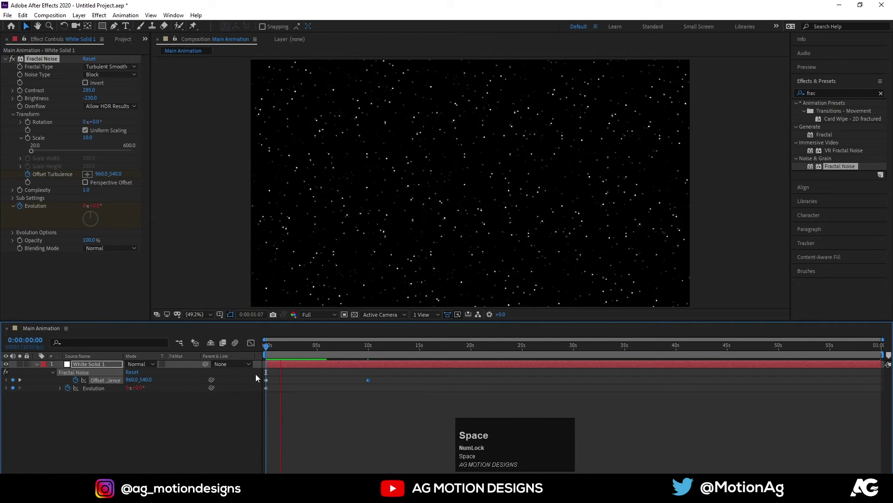
key(space)
click(296, 352)
key(space)
click(281, 349)
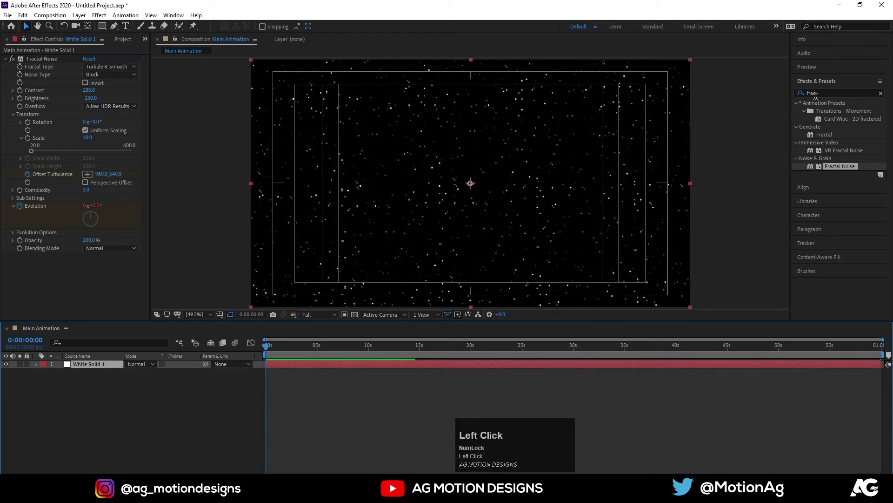
Apply Tint mapping white to red, then add Glow to the star layer
key(ctrl+a)
text(tin)
click(832, 140)
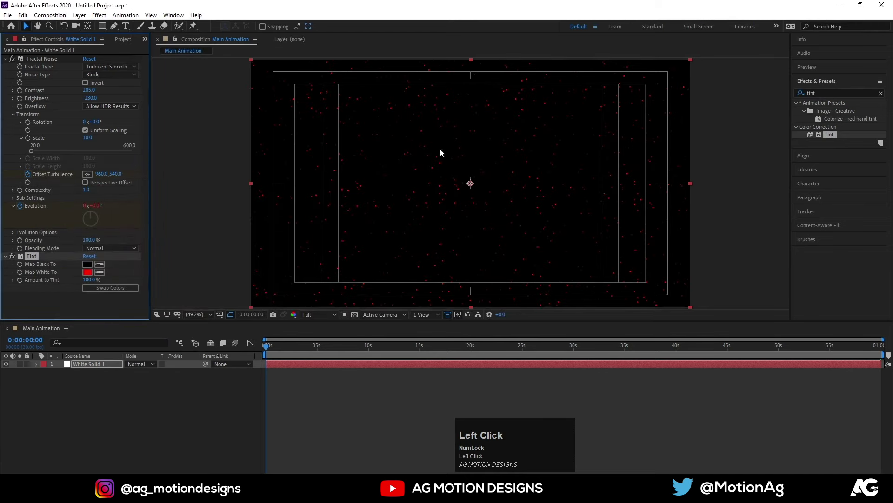
key(ctrl+a)
text(glow)
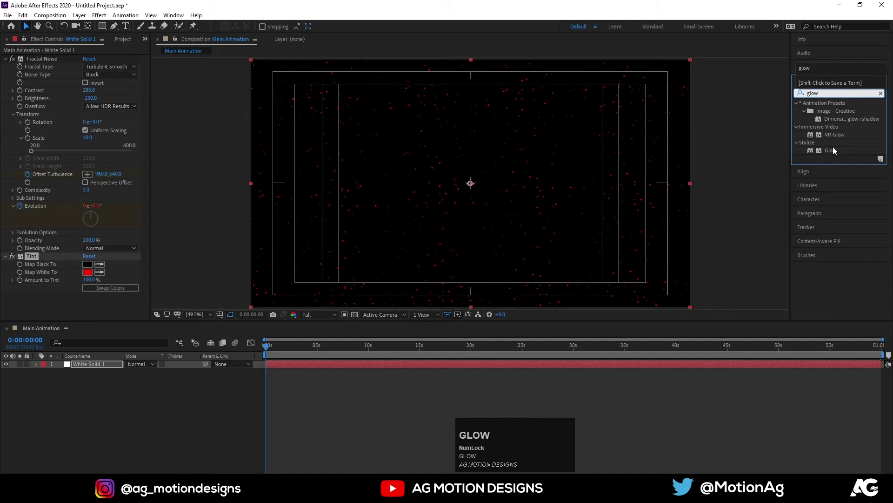
click(835, 152)
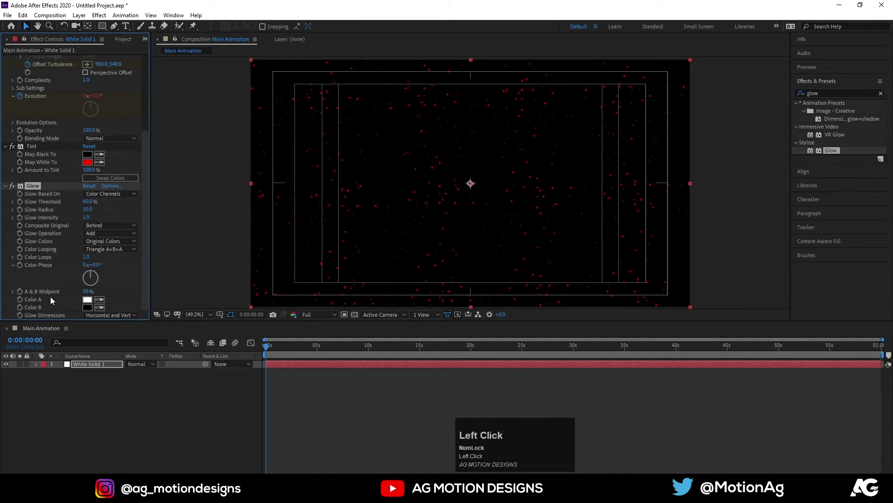
Set Glow threshold 100%, radius 58, intensity 8 and preview the glowing red stars
key(Return)
drag(91, 213, 93, 205)
drag(94, 205, 276, 408)
key(space)
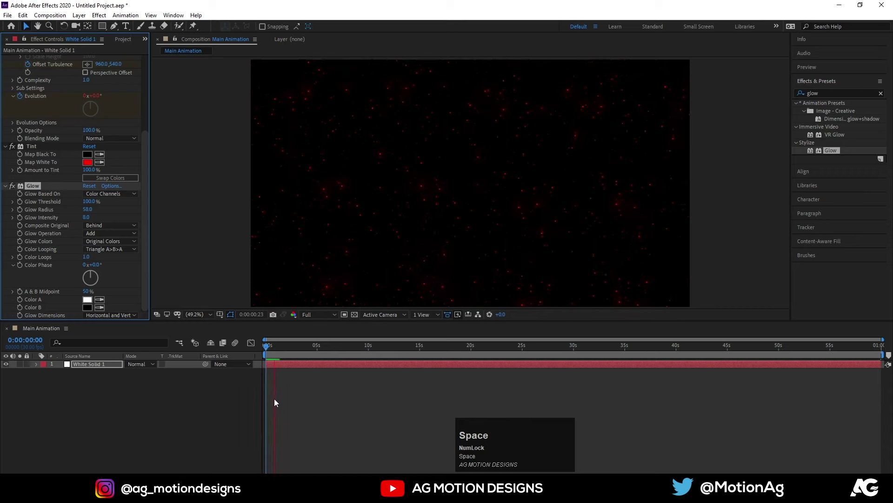
key(space)
Duplicate the star layer and retint the copy blue with brightness -184
click(277, 351)
key(ctrl+d)
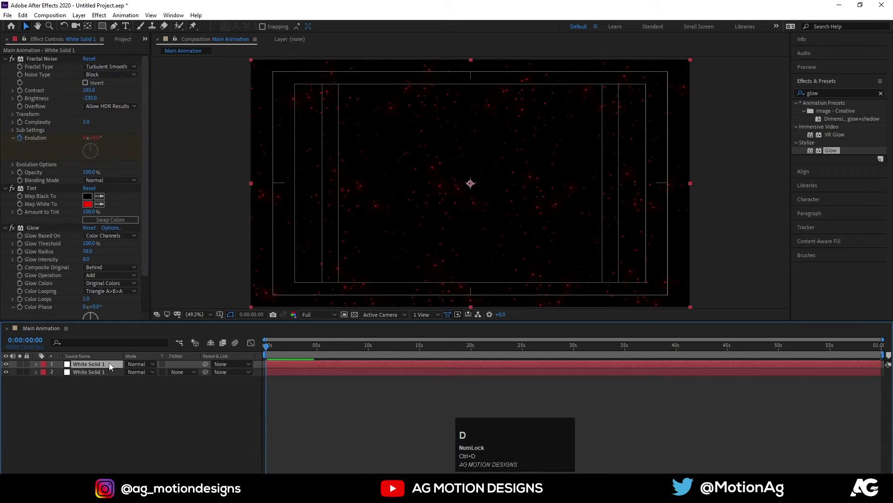
scroll(down, 3)
drag(93, 166, 245, 190)
scroll(up, 3)
click(15, 119)
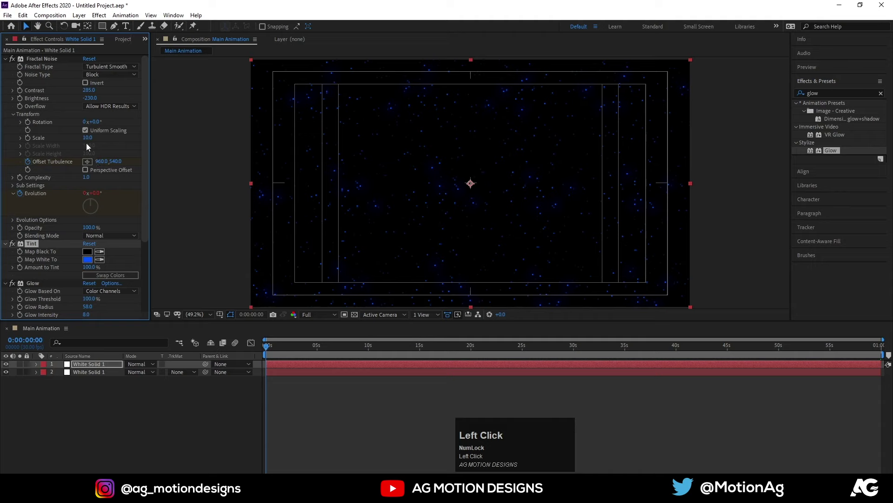
Raise the copy's Fractal Noise Scale to 20 and blend it with Screen
click(88, 140)
key(Return)
click(141, 369)
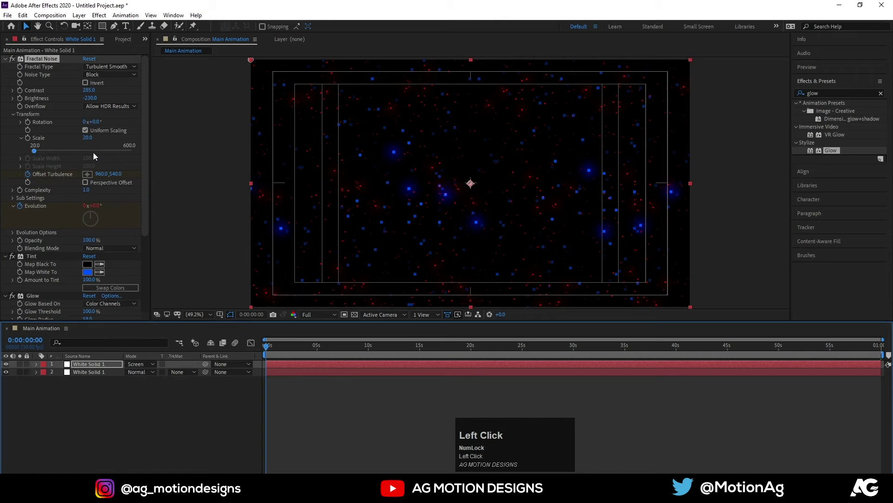
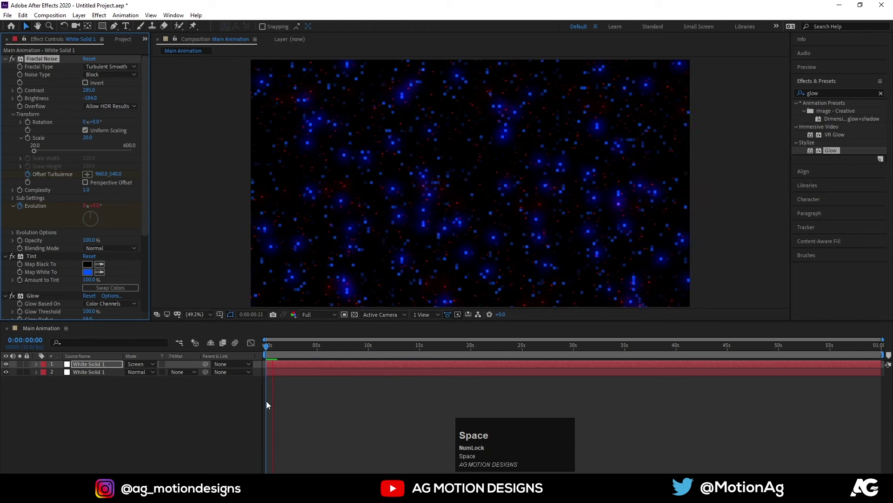
Adjust the blue layer's keyframed offset and preview the layered star animation
click(307, 367)
key(u)
click(351, 423)
key(k)
double_click(131, 383)
key(Return)
click(290, 352)
key(space)
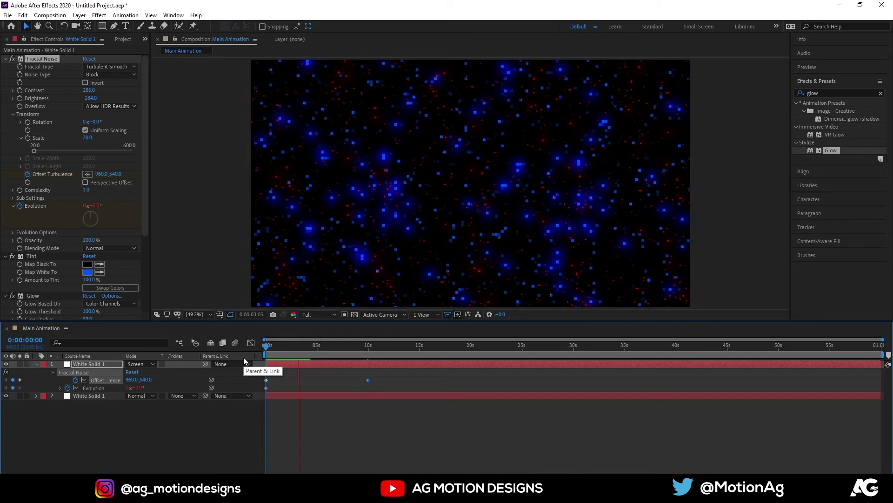
key(space)
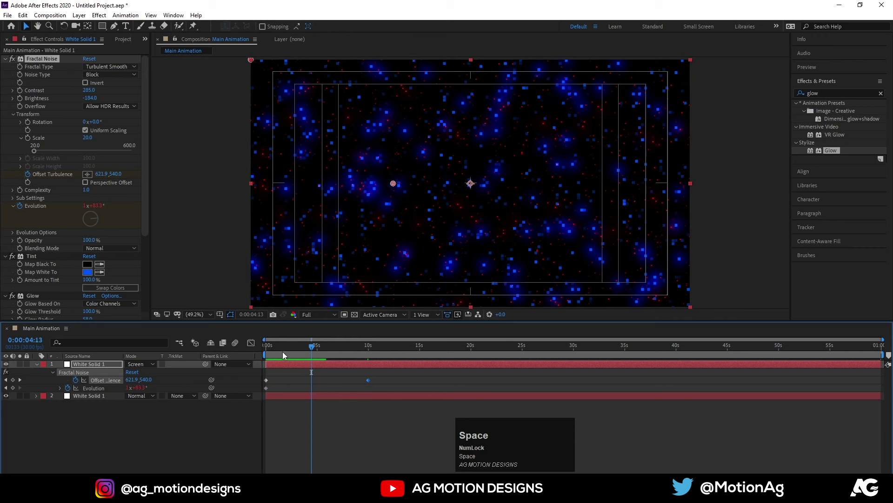
Duplicate the layer again, tint it light blue #0096FF and raise Fractal Noise Scale to 40
drag(274, 354, 80, 367)
key(ctrl+d)
drag(84, 367, 91, 408)
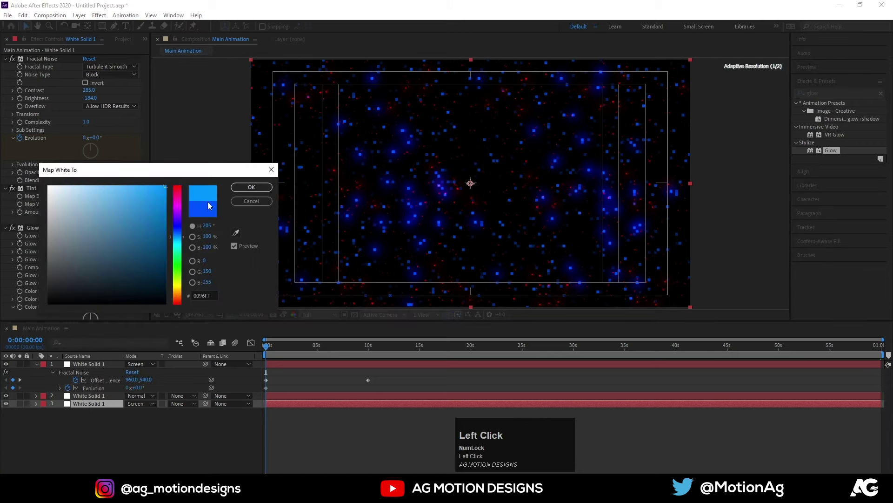
scroll(up, 3)
click(21, 407)
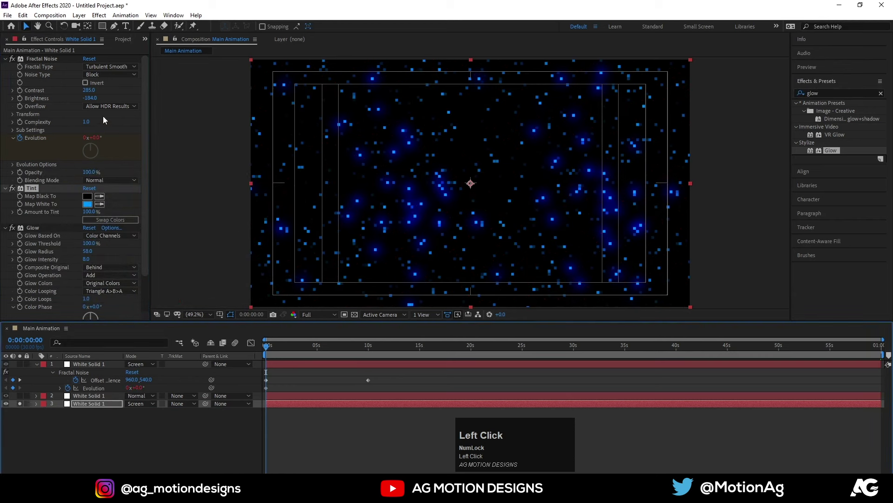
click(11, 116)
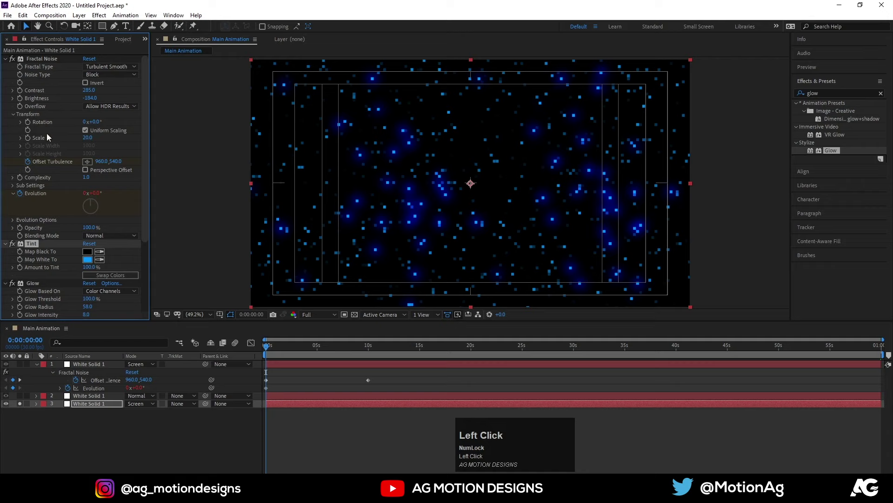
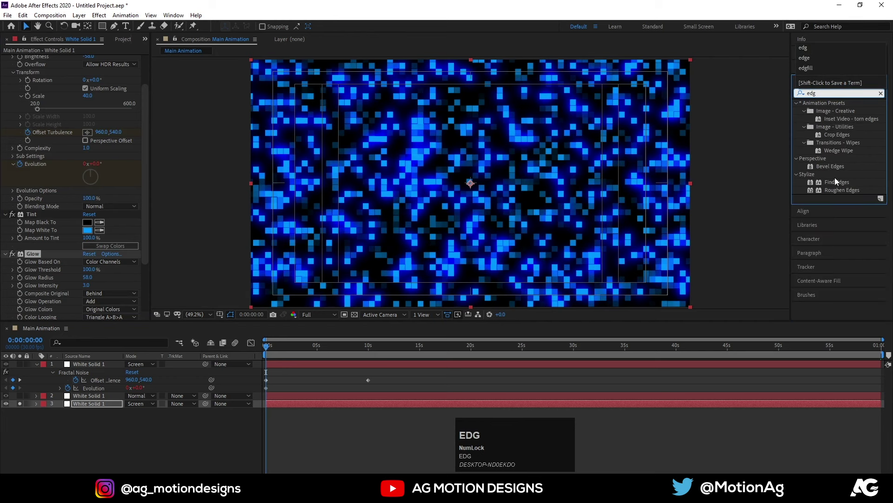
Apply Find Edges to the top noise layer and invert it so outlines sit on black
click(833, 187)
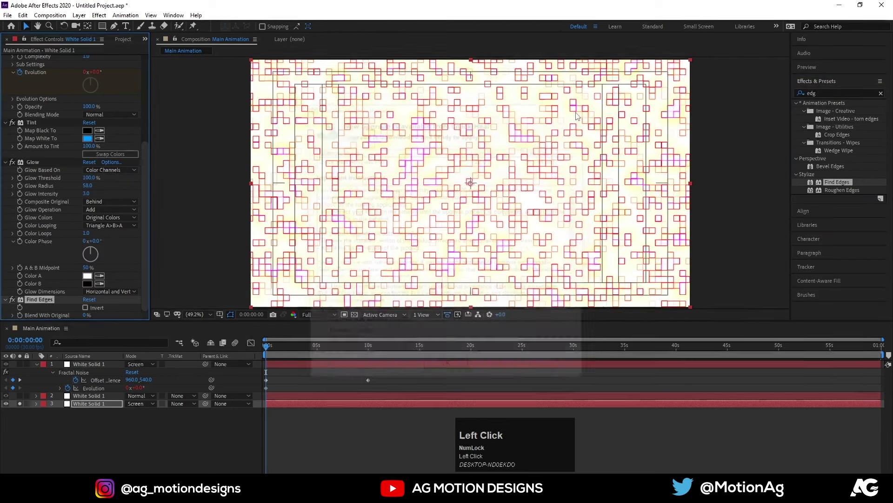
scroll(down, 3)
click(92, 311)
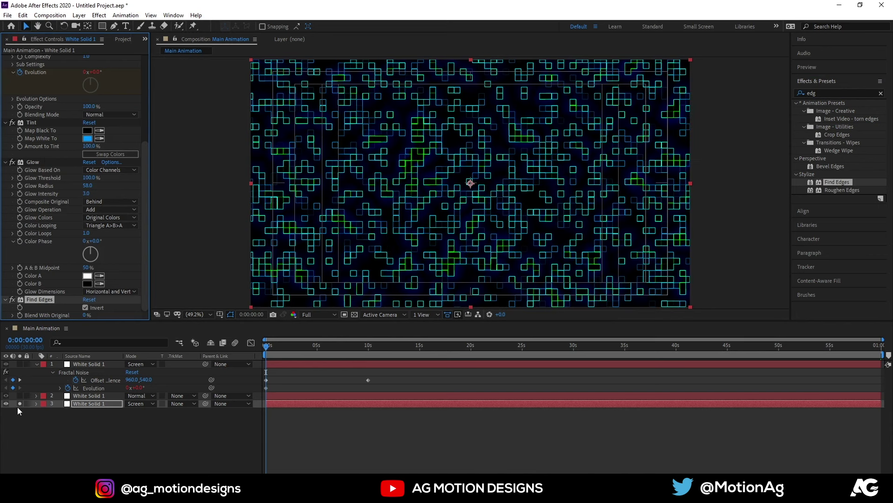
Screen the outlined layer over the starfield, lower it to 20% opacity and duplicate it
click(23, 411)
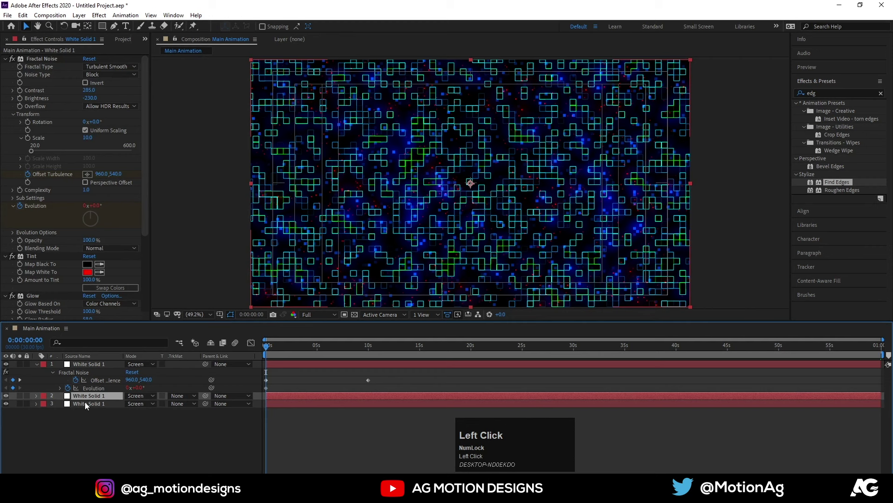
key(t)
drag(133, 416, 84, 407)
key(ctrl+d)
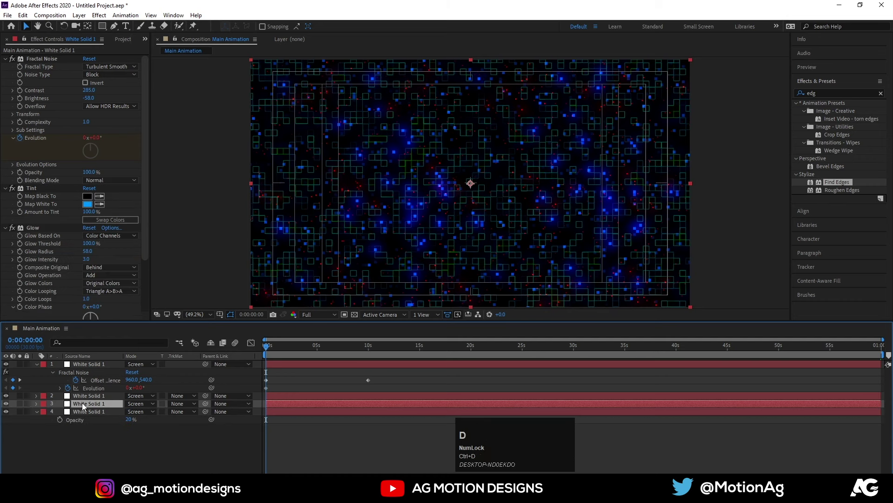
Set the middle block layer's opacity to 20% as well
scroll(down, 3)
click(39, 307)
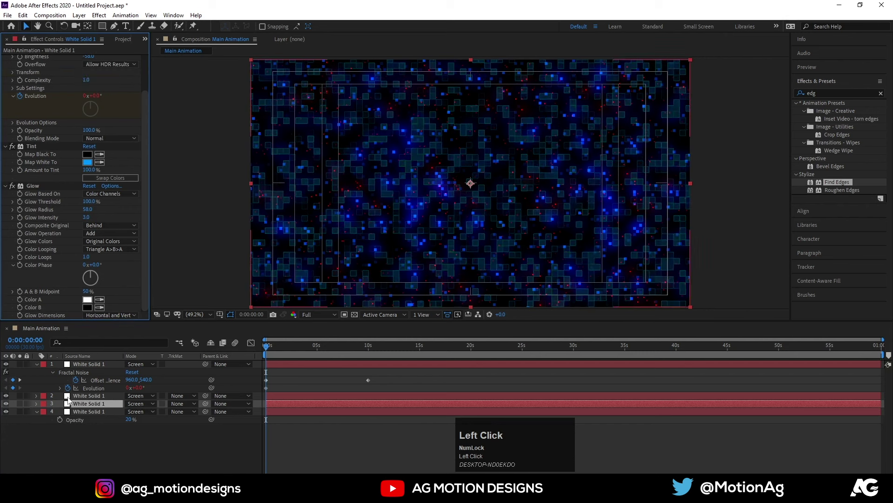
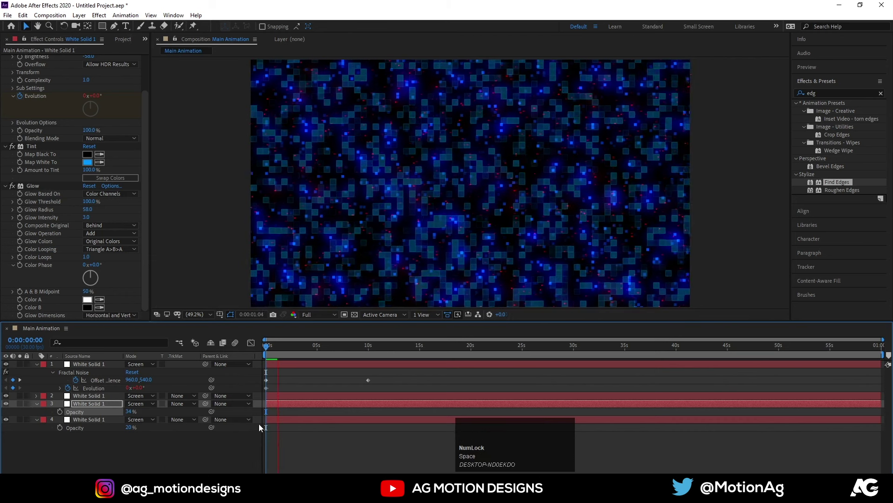
key(space)
click(131, 416)
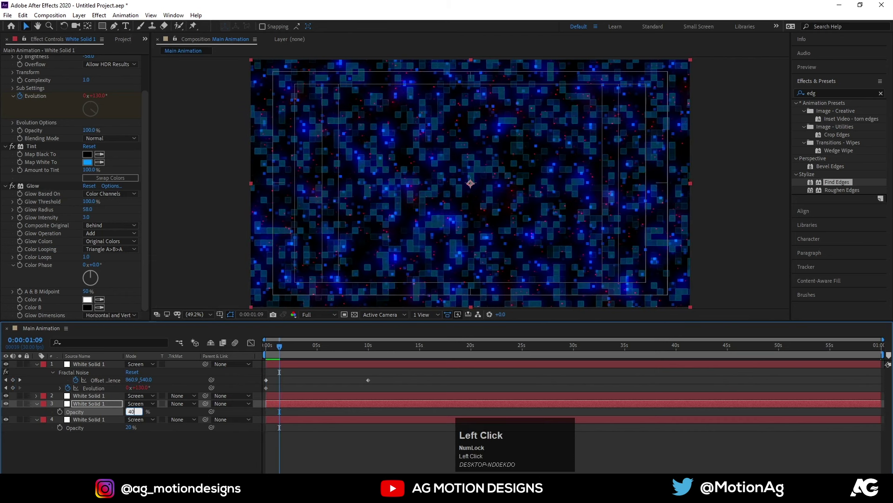
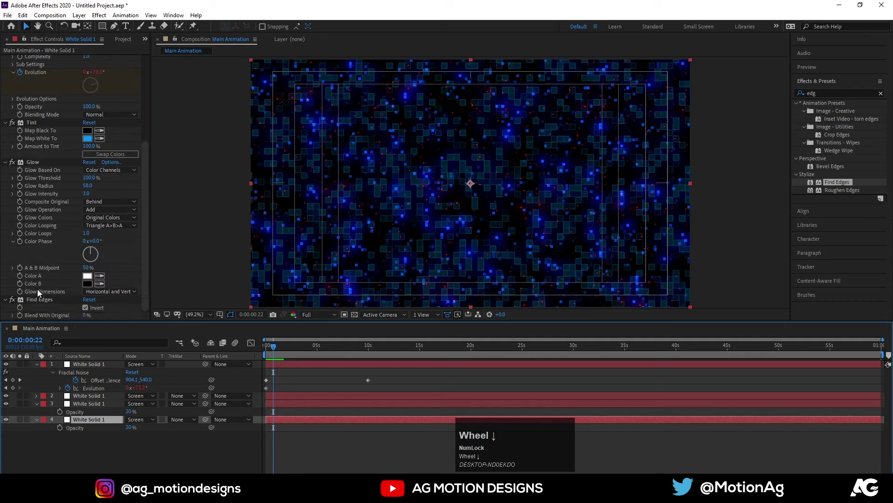
Raise the outline copy to 49% opacity and select the red noise layer, previewing
drag(38, 307, 130, 435)
click(131, 435)
key(space)
click(275, 349)
key(space)
Set the red layer's Fractal Noise Scale to 15 and lower its Glow Threshold to 22.4%
scroll(up, 3)
click(292, 385)
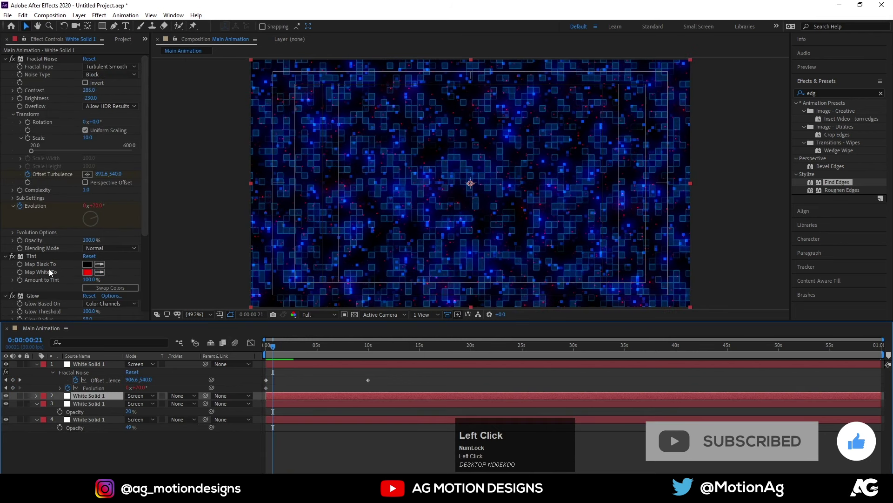
scroll(down, 3)
drag(89, 254, 19, 164)
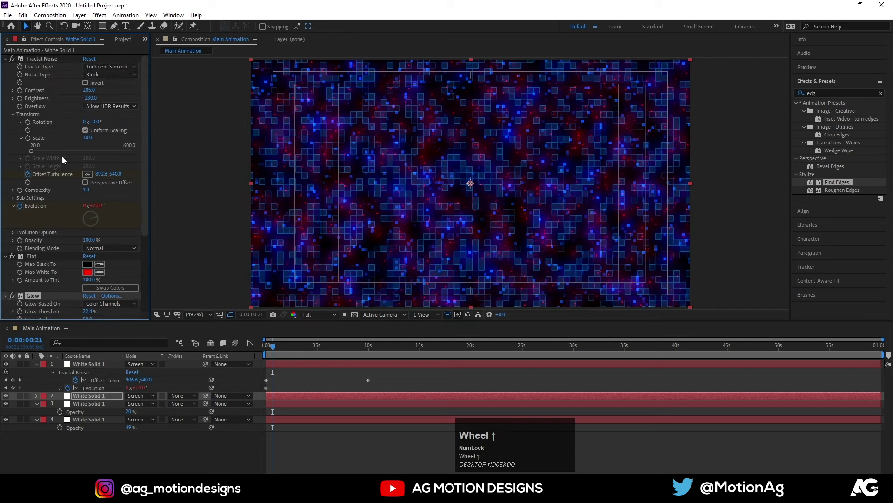
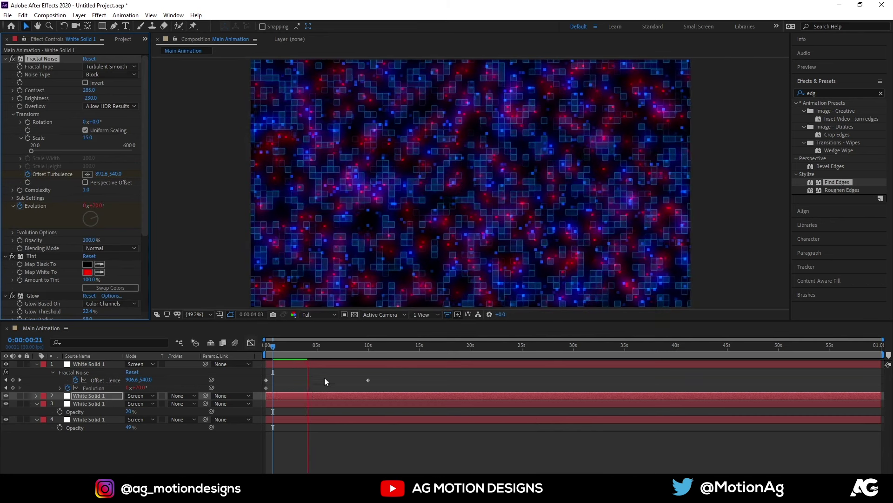
At frame 0, start keyframing the blue layer's Fractal Noise Scale at 20 toward a 10 s keyframe
key(space)
click(290, 345)
key(space)
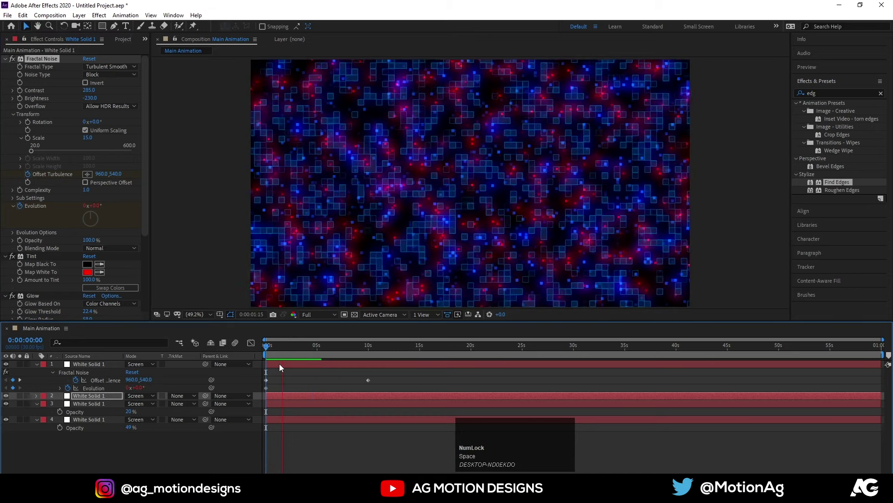
key(space)
click(284, 350)
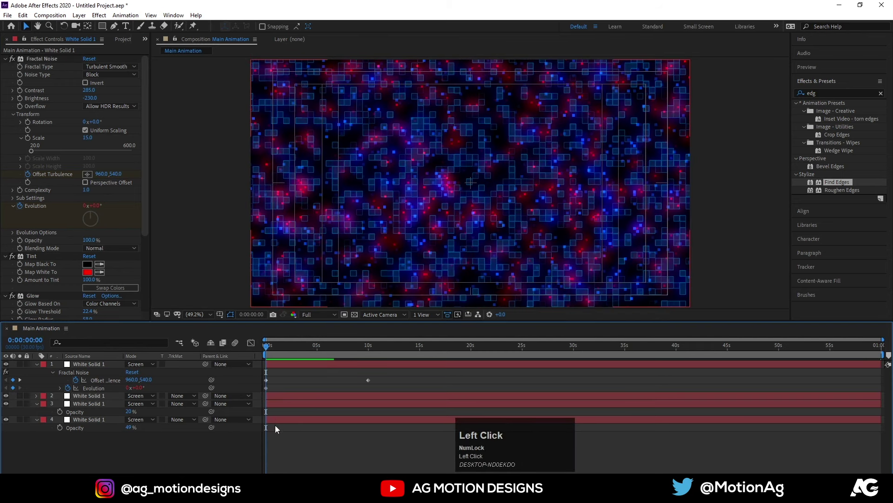
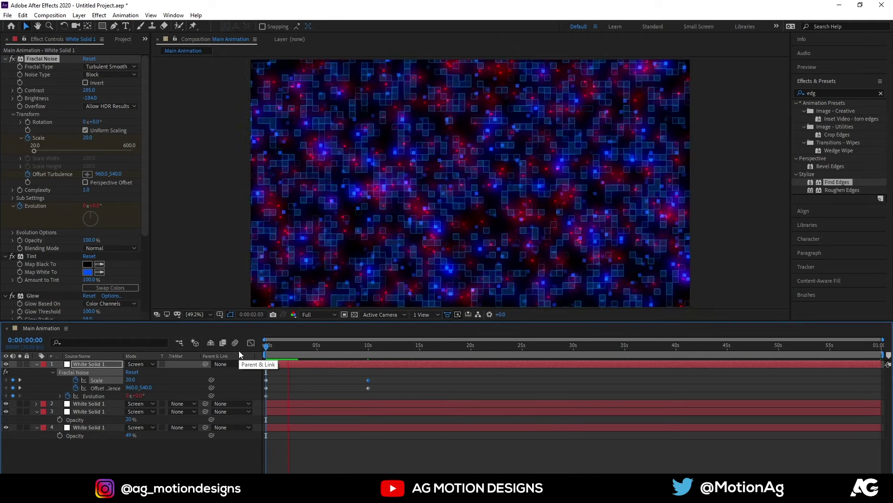
Paste the blue layer's Scale and Offset keyframes onto the red noise layer and check the later keyframe
key(space)
key(k)
click(131, 383)
key(Return)
click(294, 351)
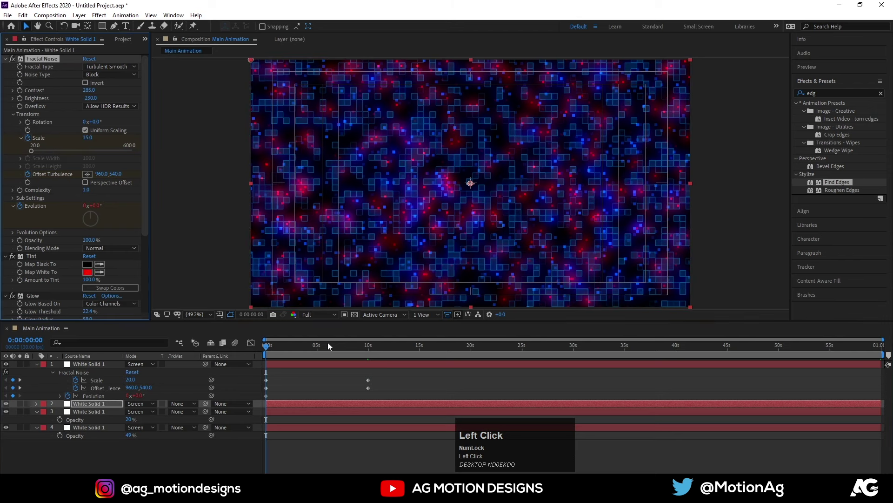
key(k)
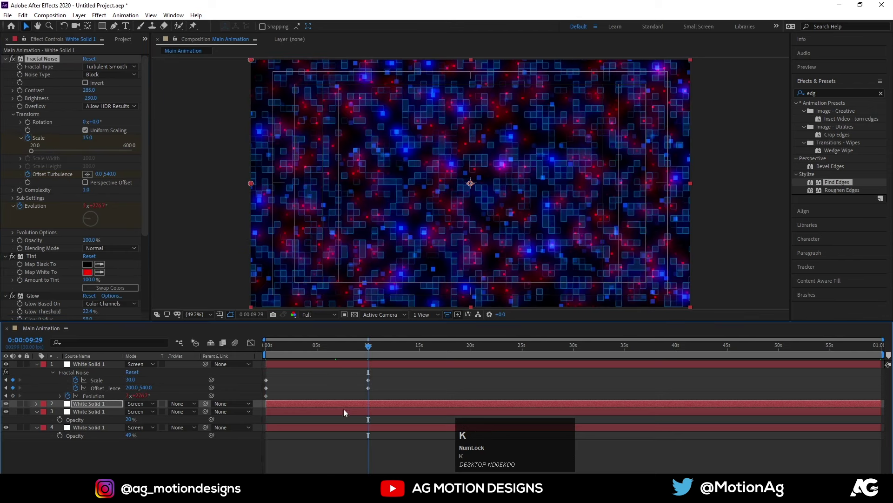
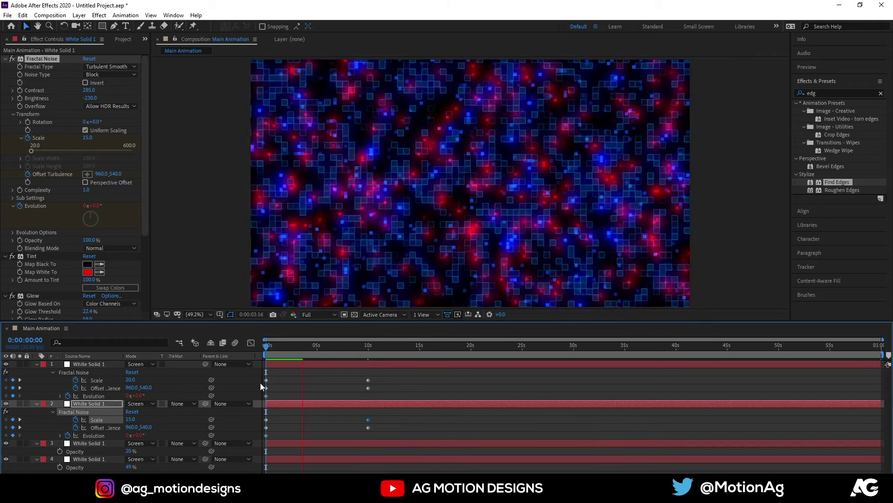
Preview the animation, collapse all layer properties and add an adjustment layer above all layers
key(space)
click(283, 350)
key(space)
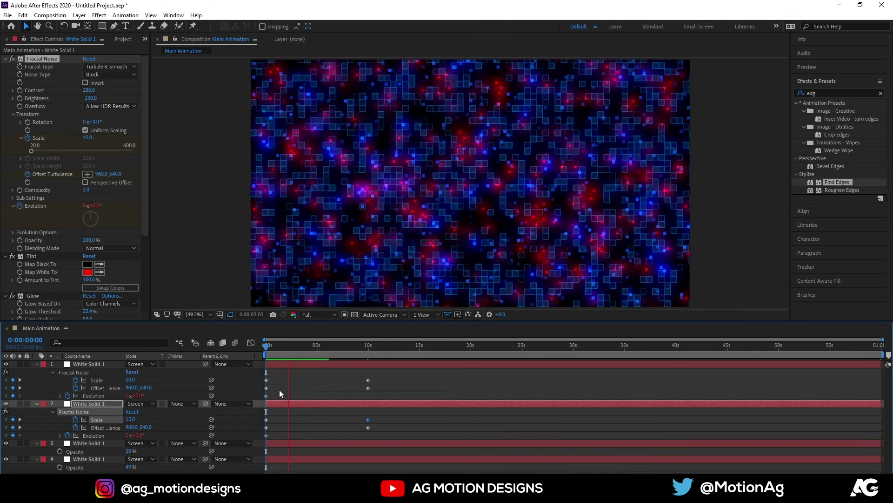
key(space)
click(304, 387)
key(u)
click(120, 434)
key(ctrl+alt+y)
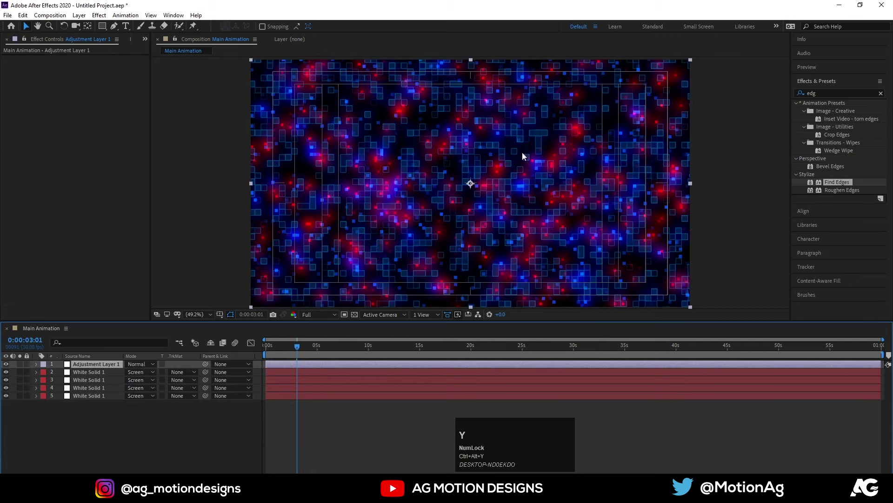
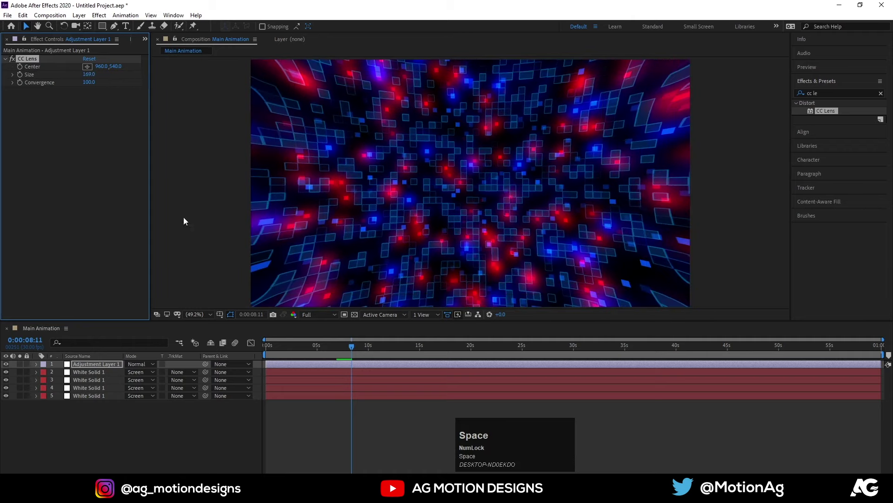
Preview the CC Lens tunnel distortion bulging the block field at Size 169
click(297, 352)
key(space)
click(313, 319)
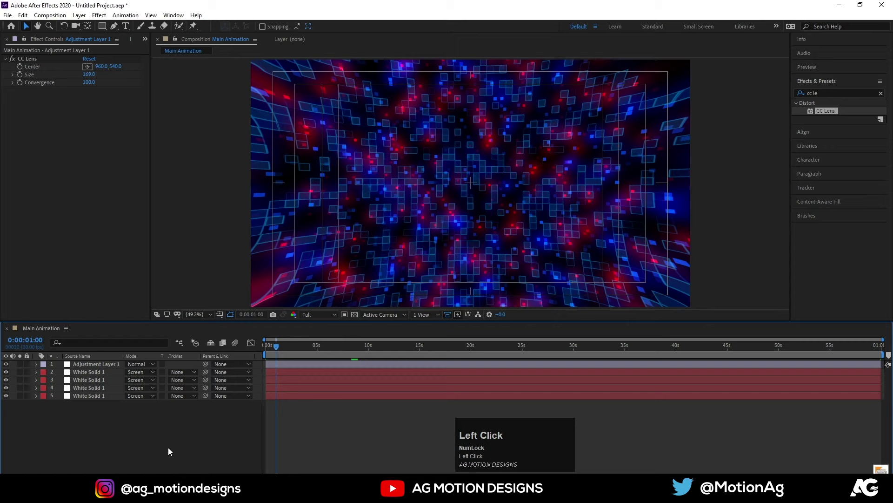
Add another adjustment layer for the Lens Flares and play back the flared tunnel from the start
key(ctrl+alt+y)
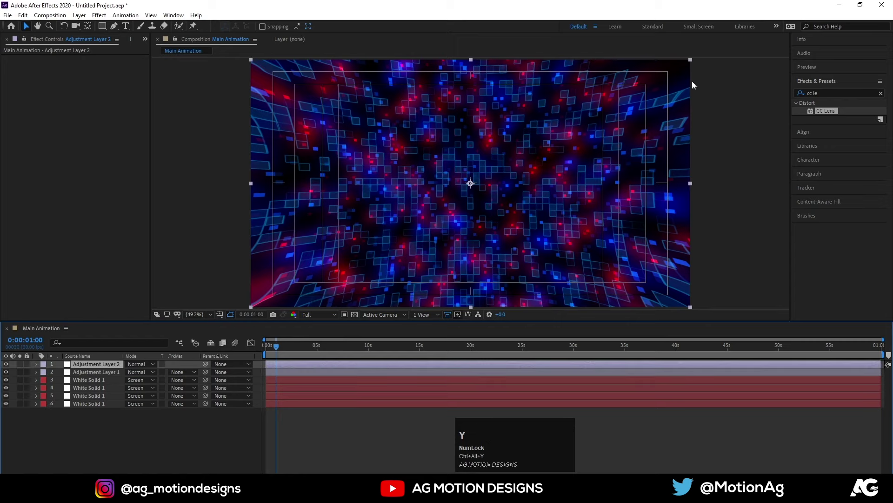
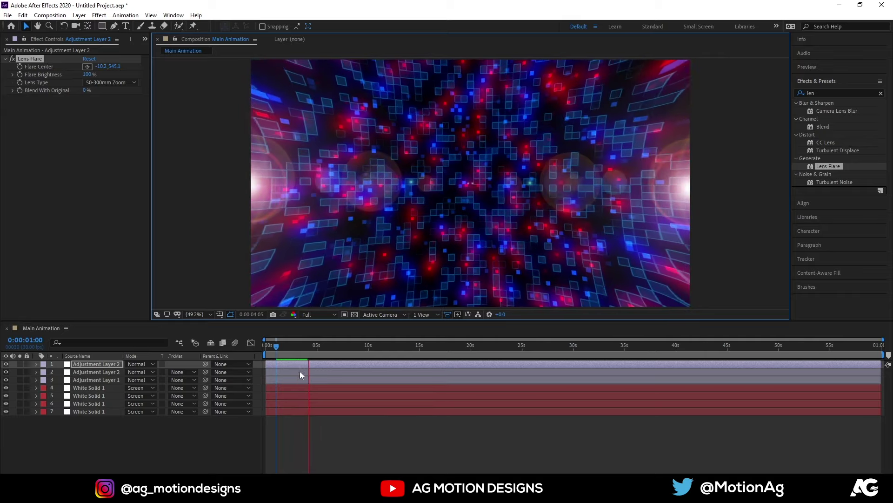
key(space)
click(289, 350)
key(space)
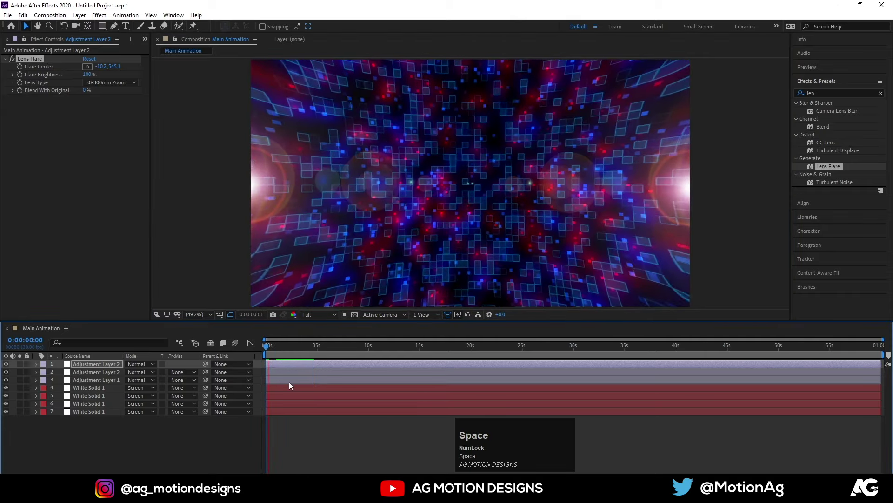
key(space)
click(286, 353)
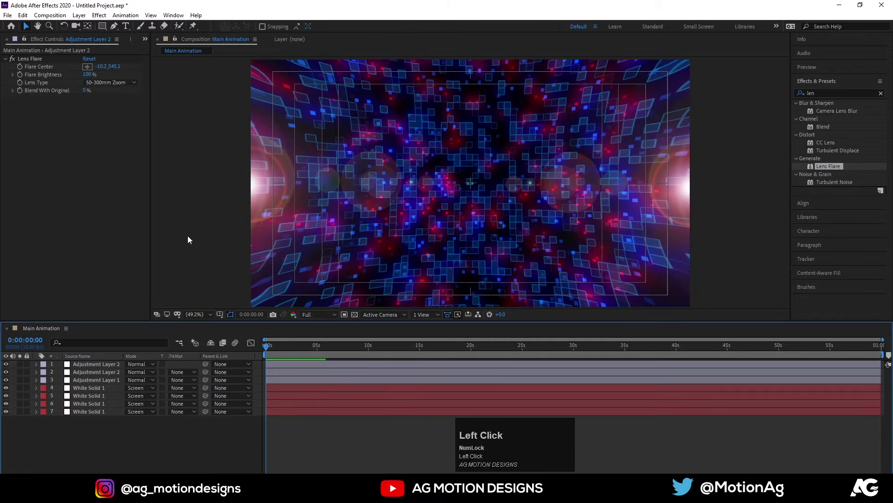